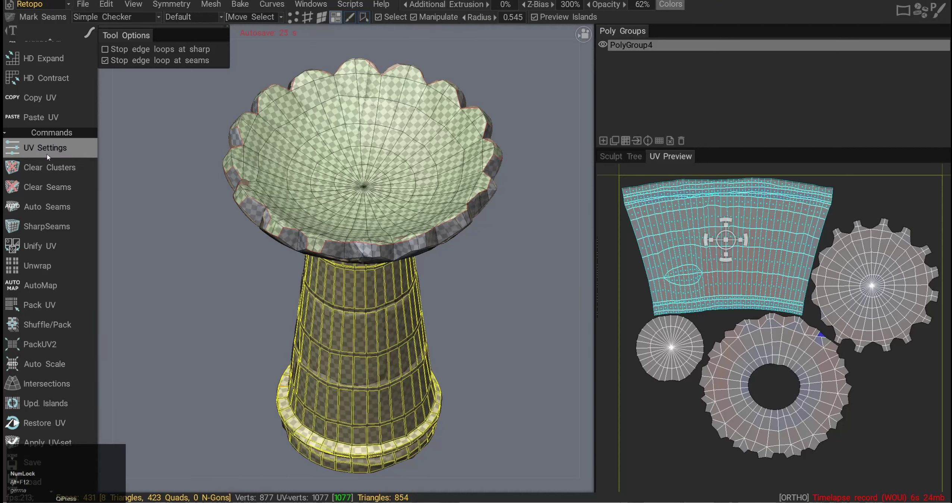
Confirm the UV settings with Ok, keeping GU as the preferred unwrap method
left_click(49, 154)
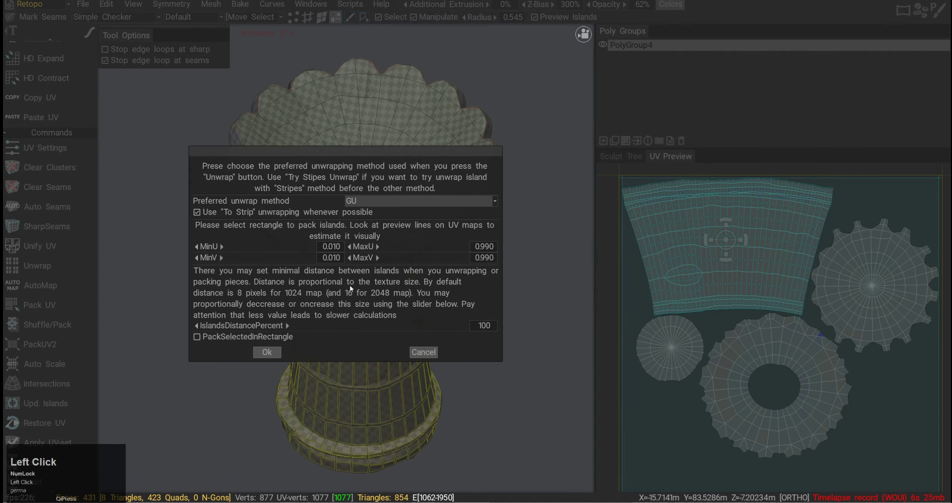
left_click(378, 202)
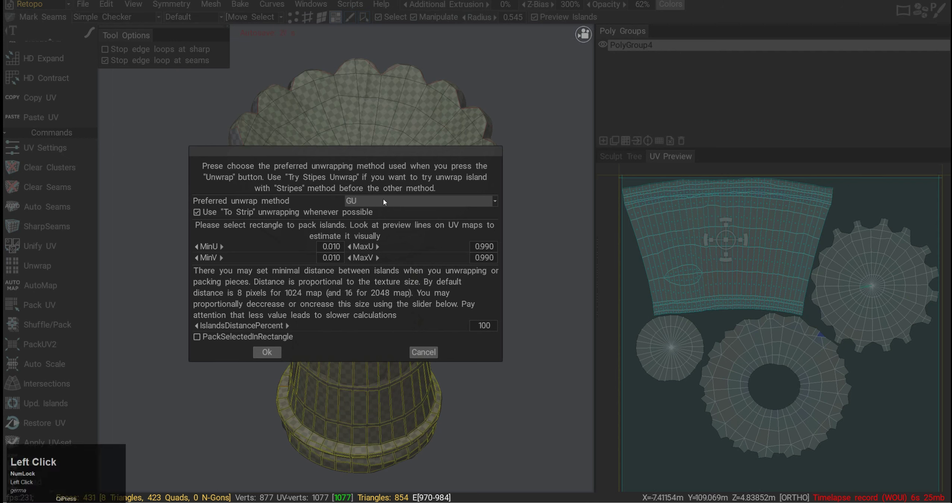
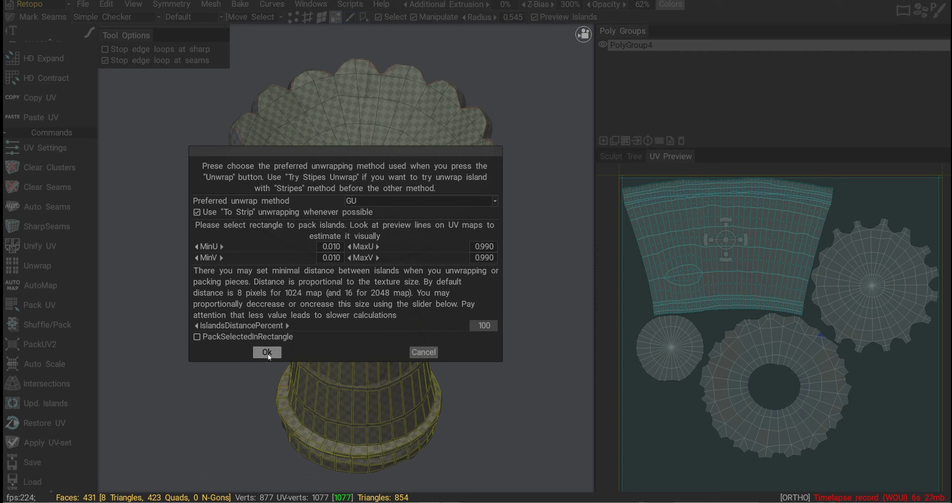
Orbit the bird bath and inspect the bowl island in UV Preview, undoing stray picks
key("alt+F12")
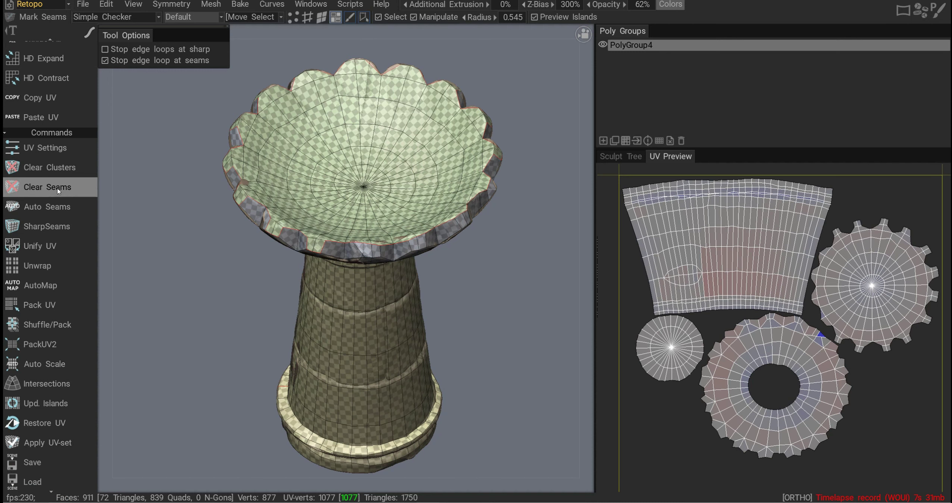
left_click(59, 190)
left_click_drag(249, 321, 262, 291)
key("ctrl+z")
left_click(260, 243)
middle_click(217, 253)
left_click(213, 242)
left_click_drag(226, 305, 281, 274)
left_click_drag(253, 241, 268, 309)
Pick an edge on the bowl and bring up the SharpSeams 60° crease-angle dialog
key("ctrl+z")
left_click(301, 235)
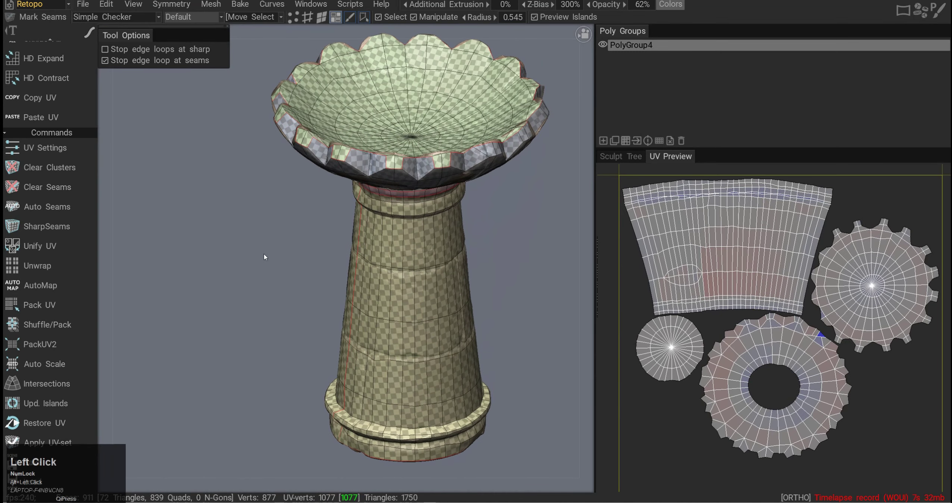
middle_click(284, 231)
left_click(282, 233)
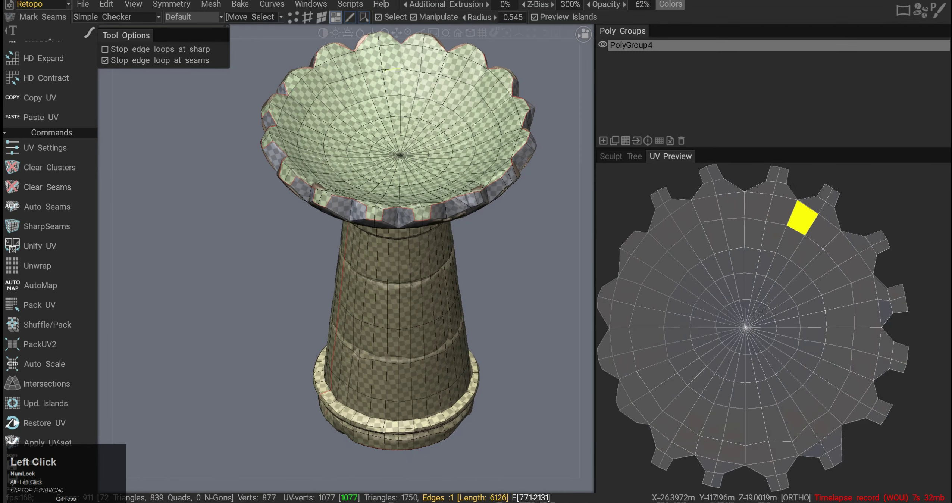
middle_click(238, 263)
left_click(247, 253)
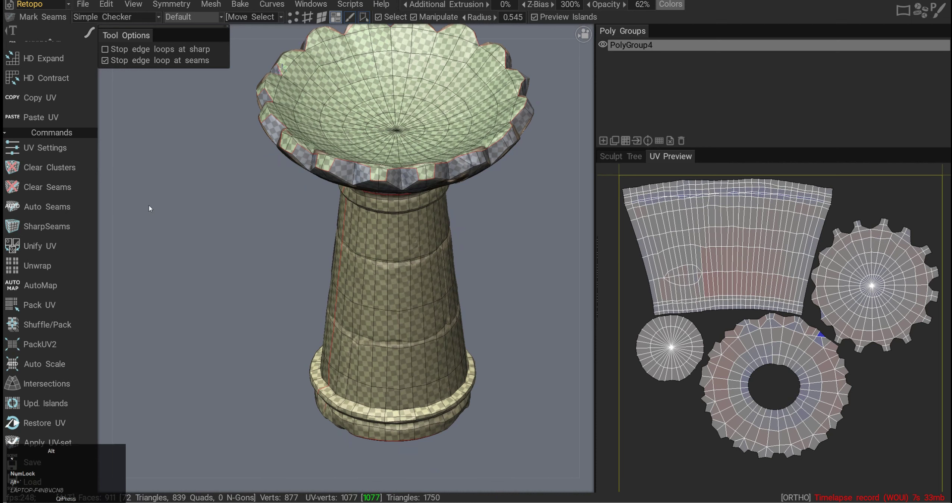
middle_click(201, 221)
left_click(192, 227)
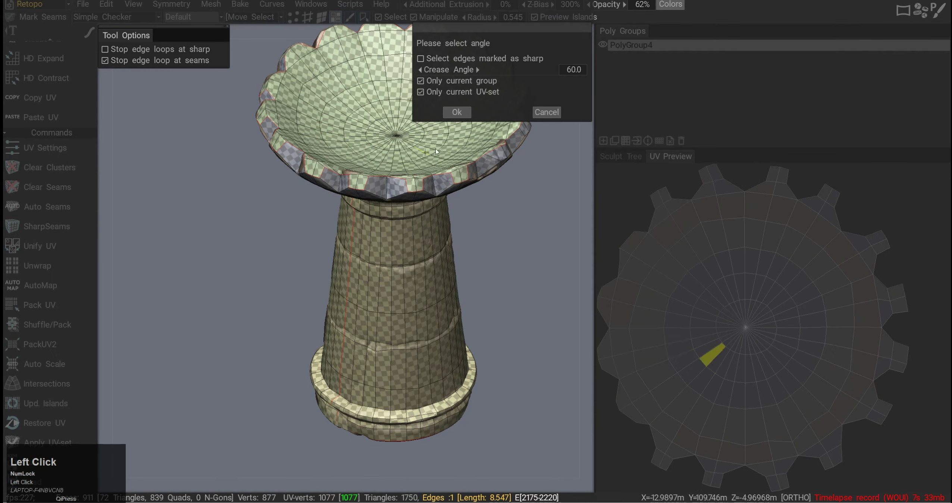
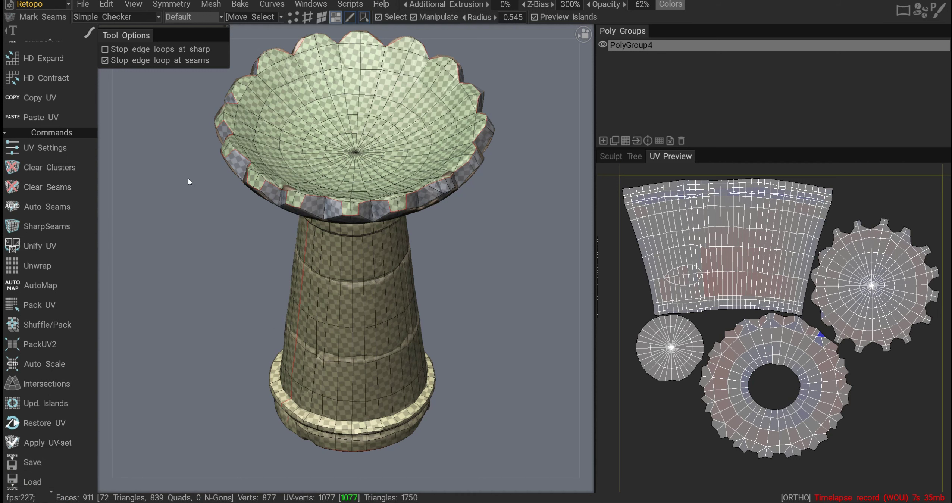
Check the empty Set_01 in the UV-set list and keep the Default set active
left_click(196, 18)
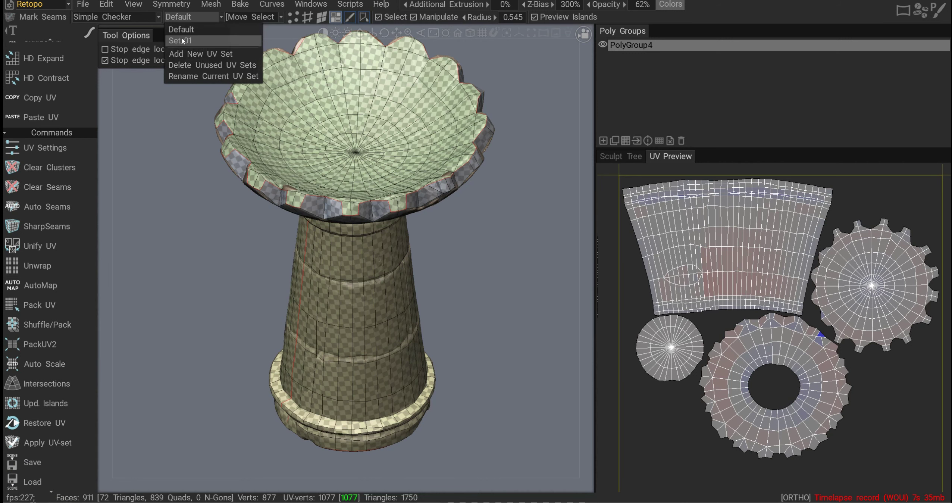
left_click(184, 40)
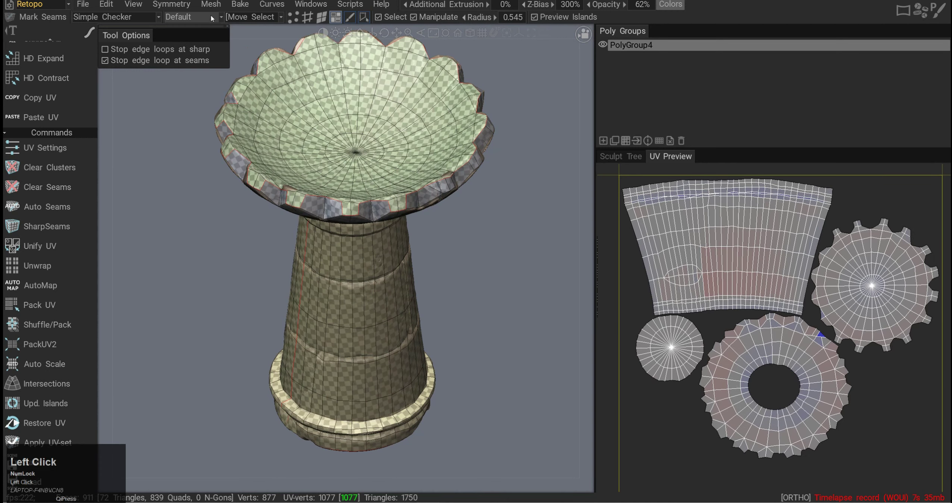
Run Auto Seams and shift the column band island closer to the other islands
key("alt+F12")
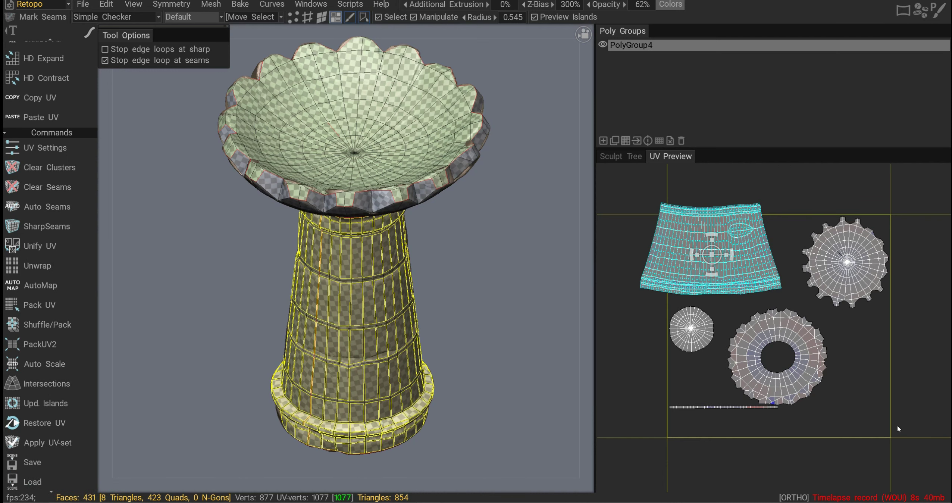
left_click_drag(721, 251, 37, 272)
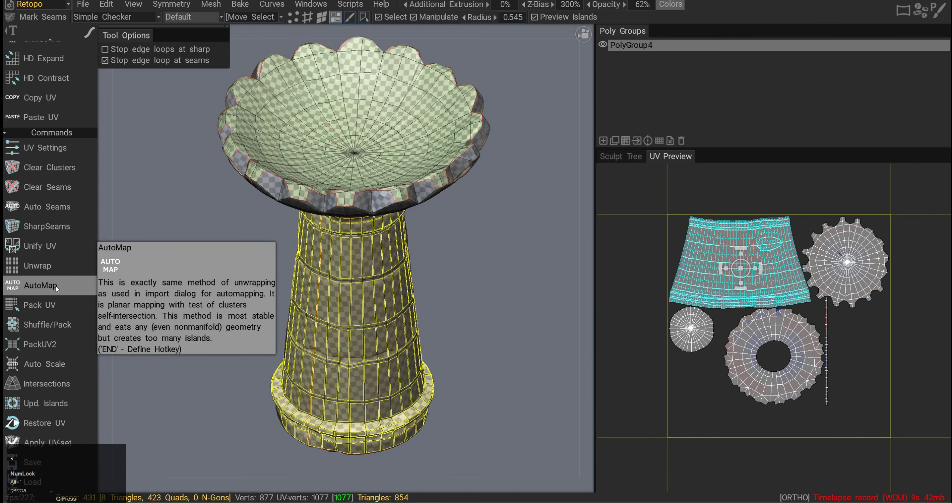
Undo the automatic seam cut, restoring the four larger islands
left_click(58, 288)
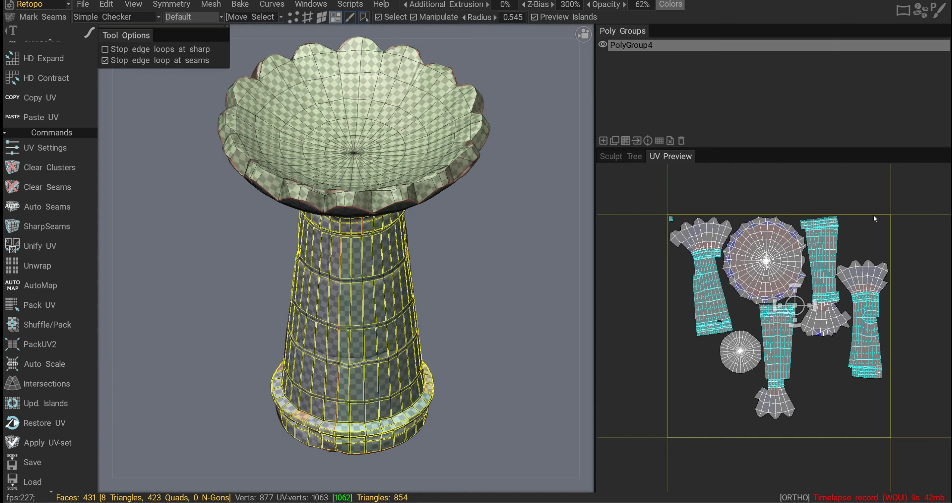
key("ctrl+Num_Lock")
key("ctrl+z")
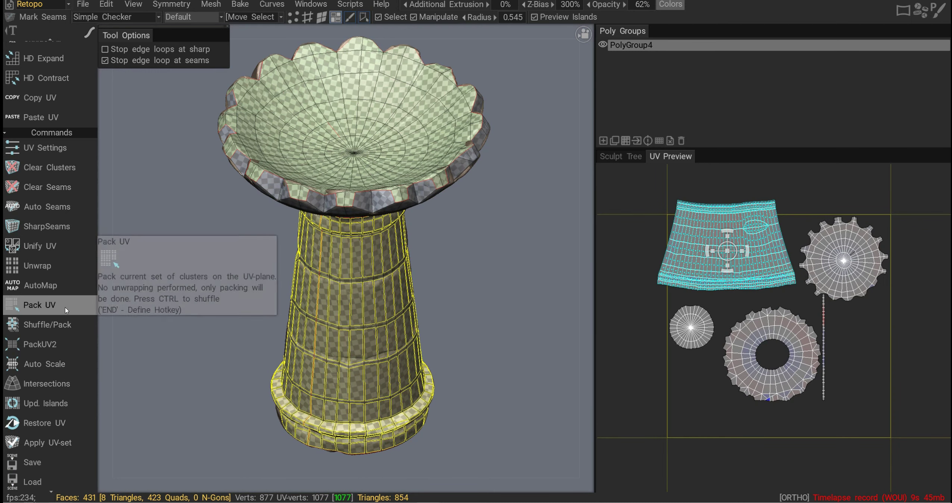
Run PackUV2 so the four islands repack tightly without rotation
left_click(68, 309)
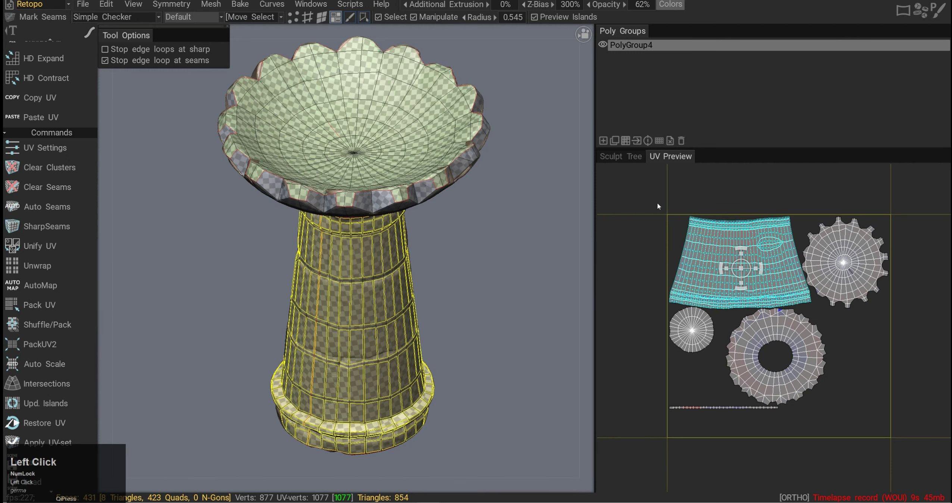
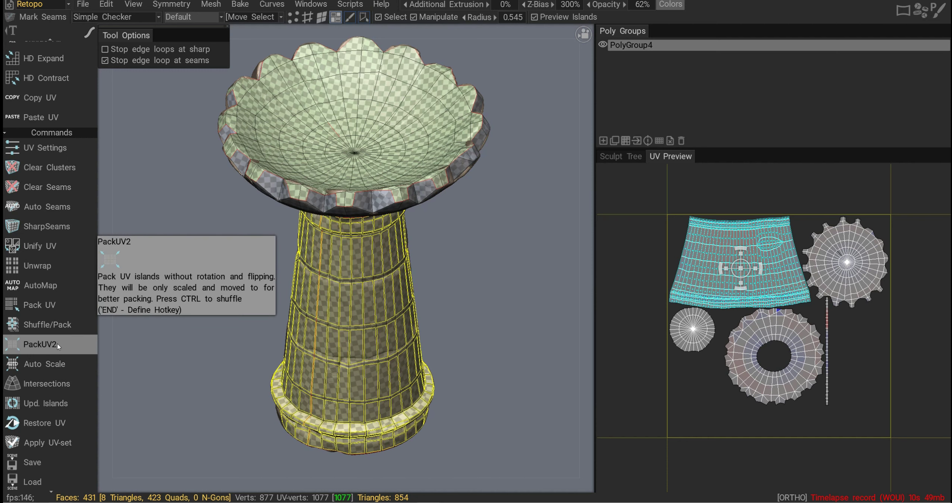
Drag the rim island over neighbouring shells and zoom on the red intersection faces
left_click(55, 366)
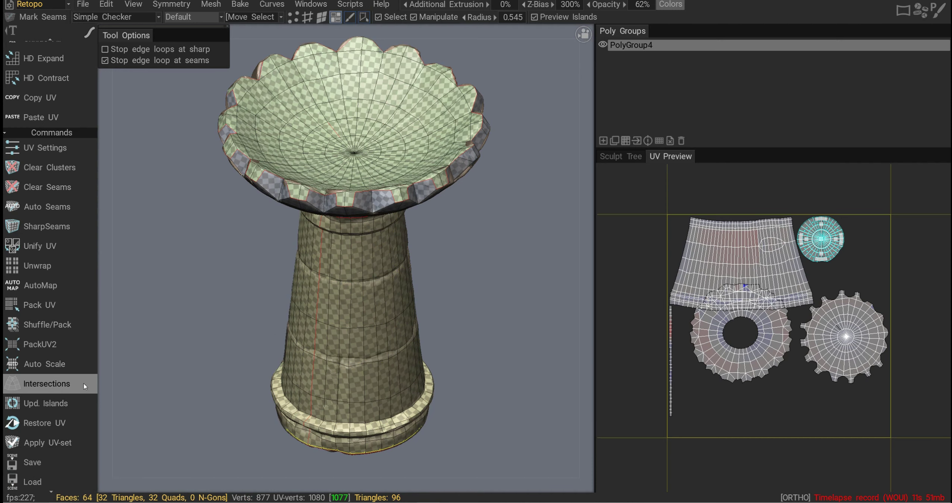
left_click_drag(760, 368, 39, 385)
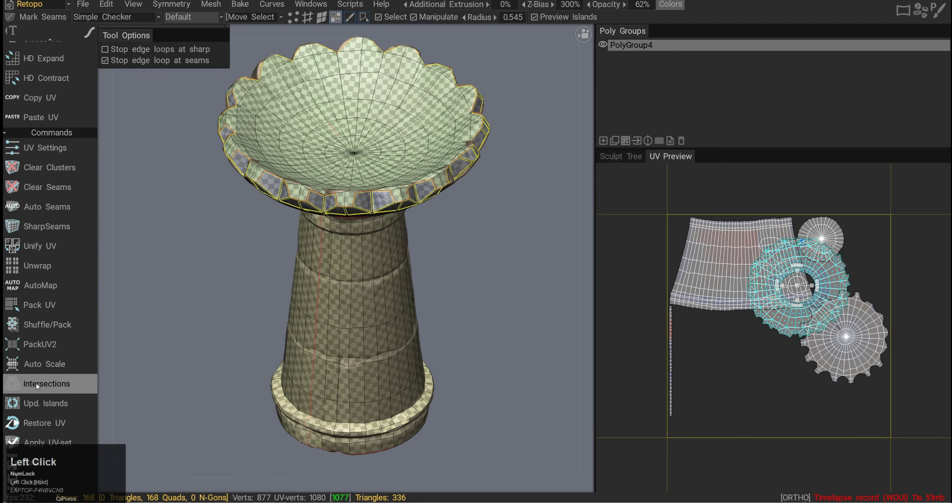
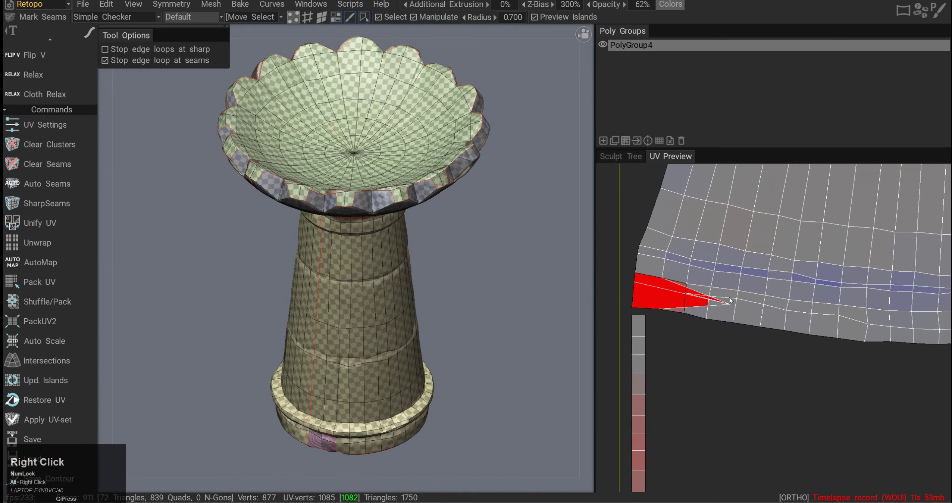
middle_click(731, 293)
middle_click(679, 346)
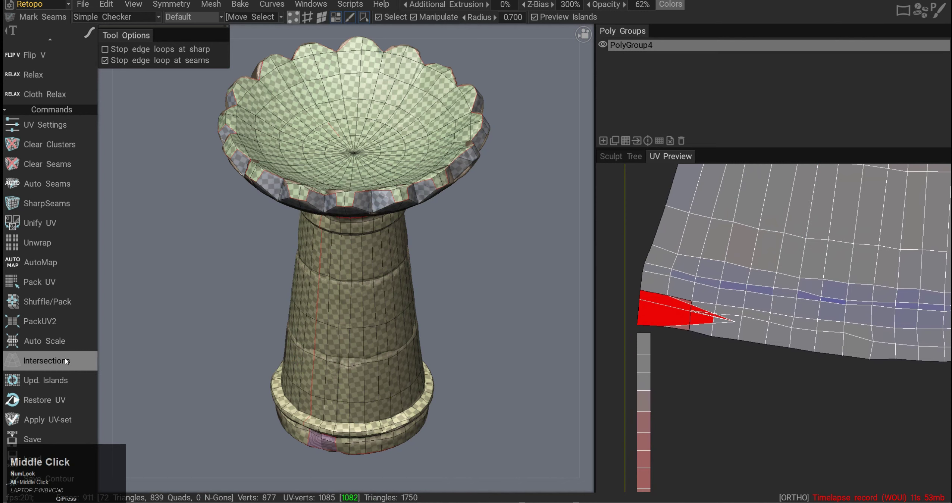
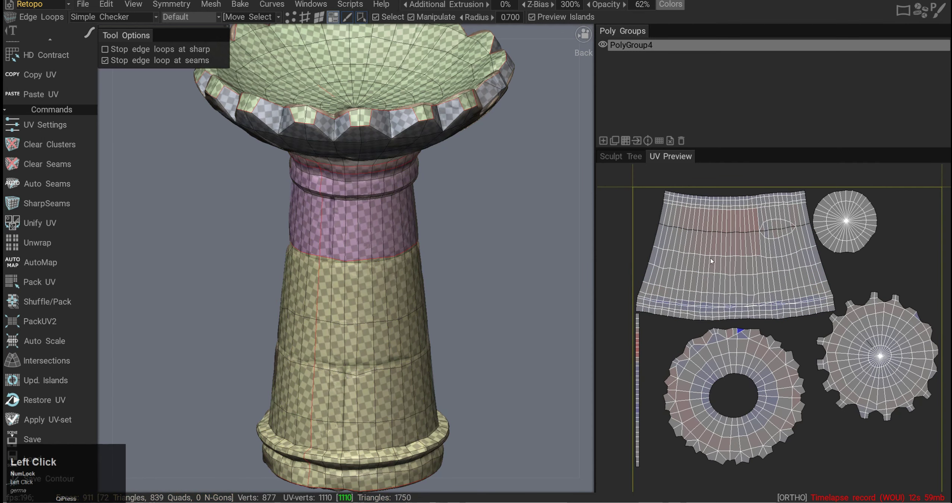
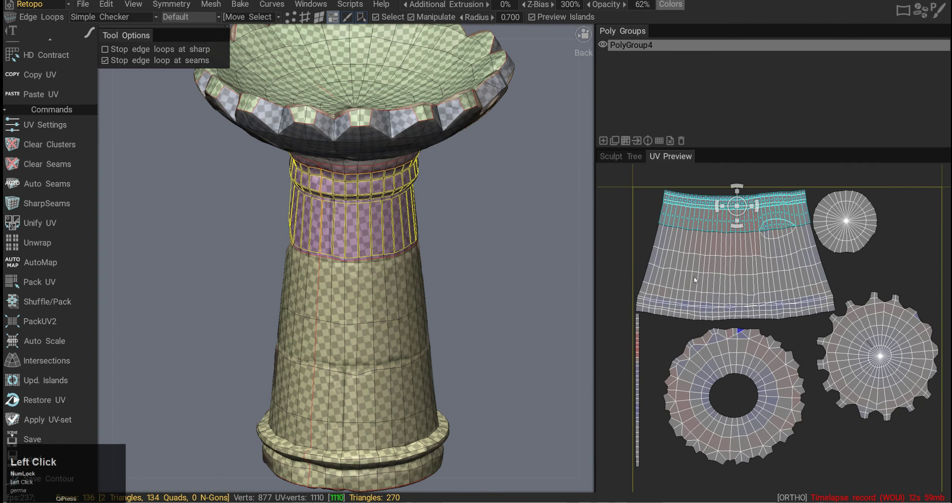
Unwrap the seamed neck band into its own narrow vertical island
left_click(52, 284)
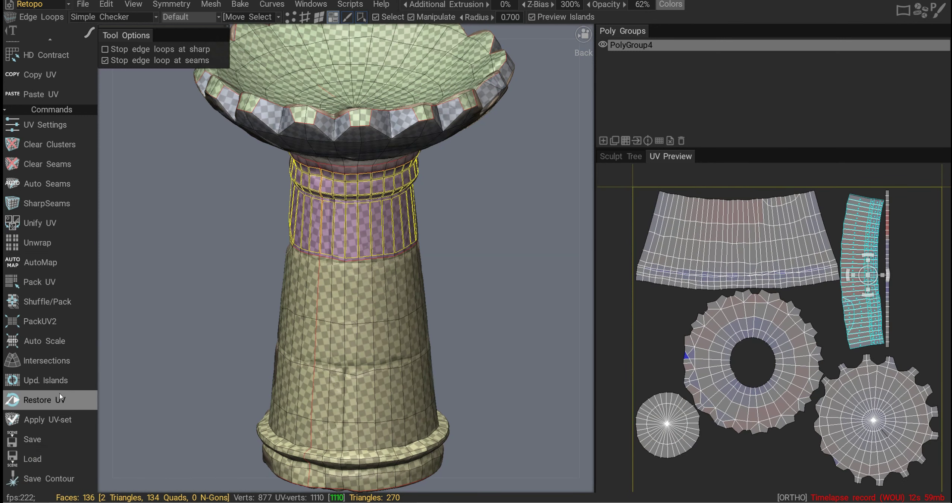
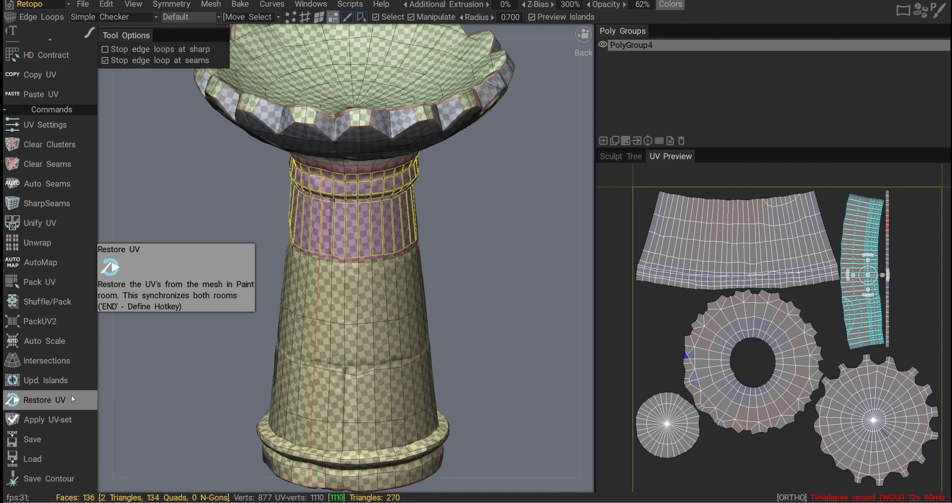
key("alt+Num_Lock")
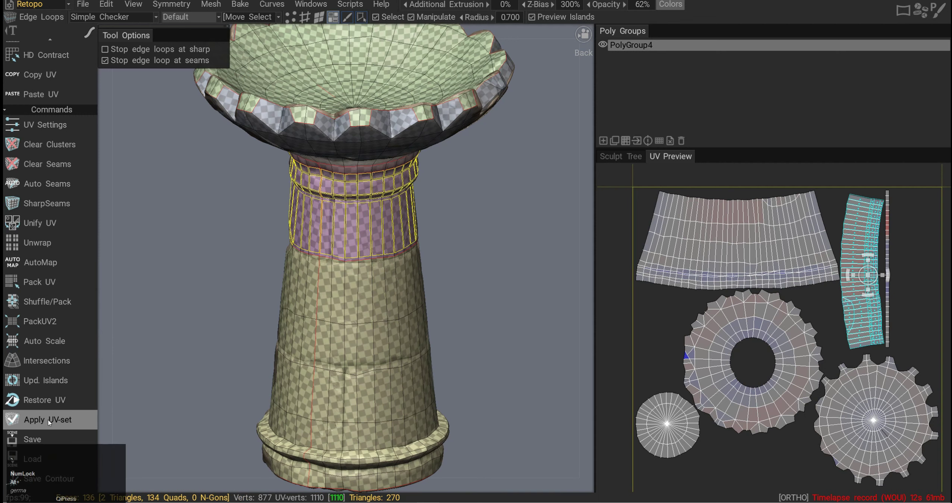
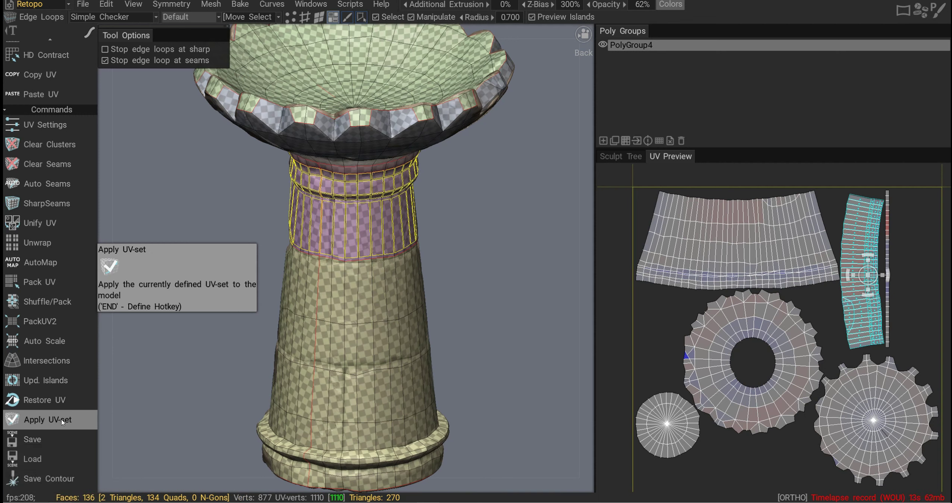